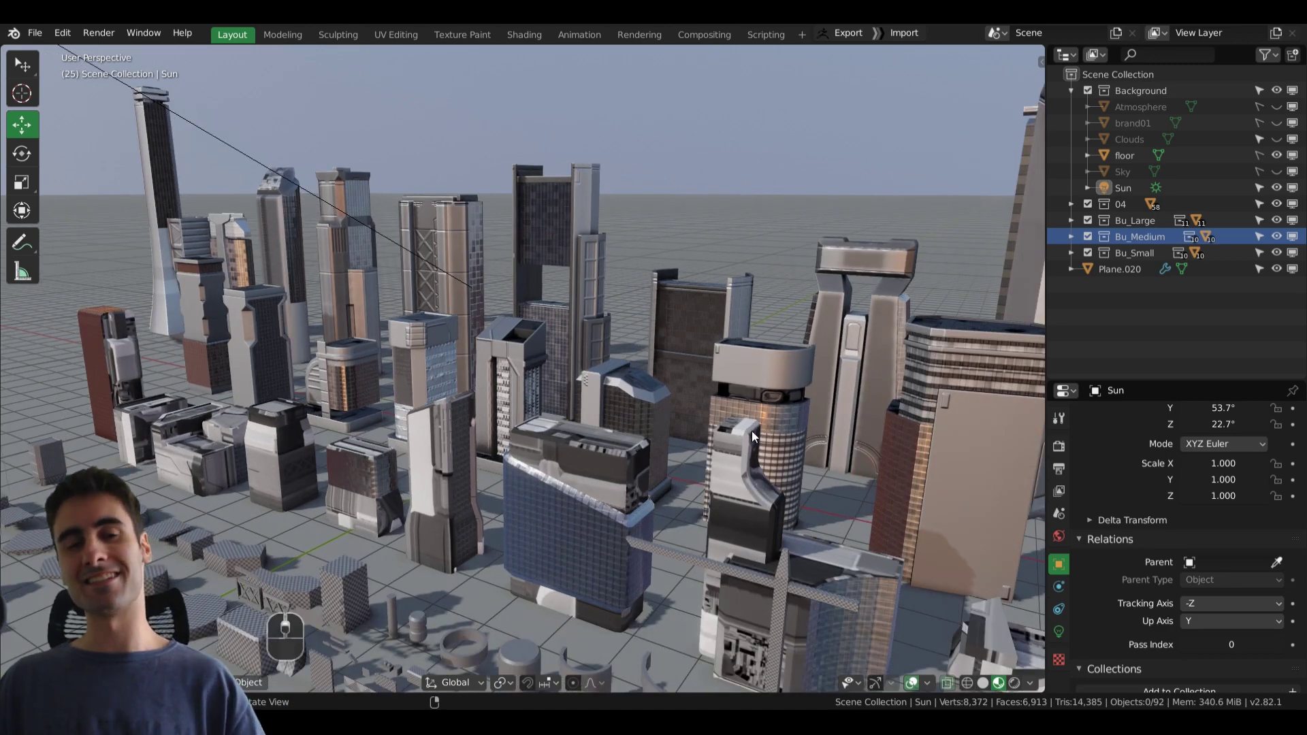
Orbit around the city, move close to a few towers, then pull back to the whole skyline
{"action": "left_click_drag", "start_coordinate": [744, 427], "coordinate": [662, 445]}
{"action": "left_click_drag", "start_coordinate": [625, 481], "coordinate": [617, 482]}
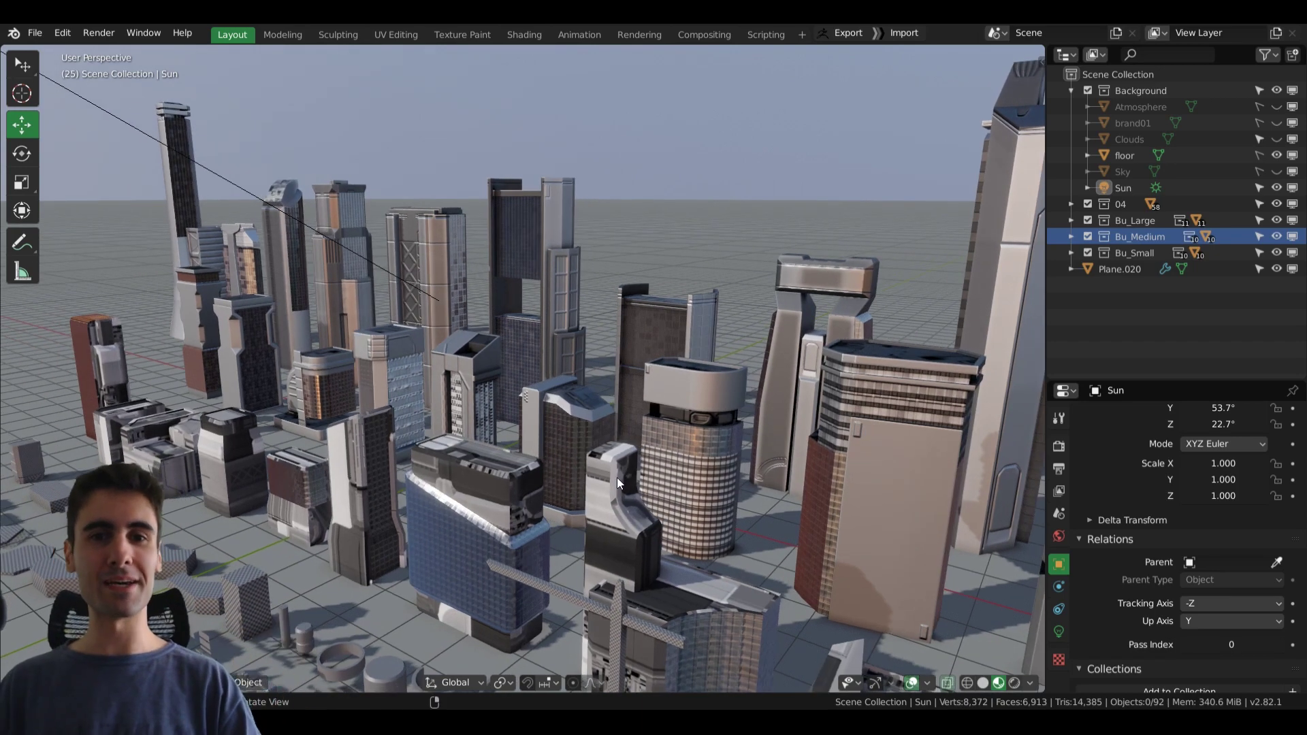
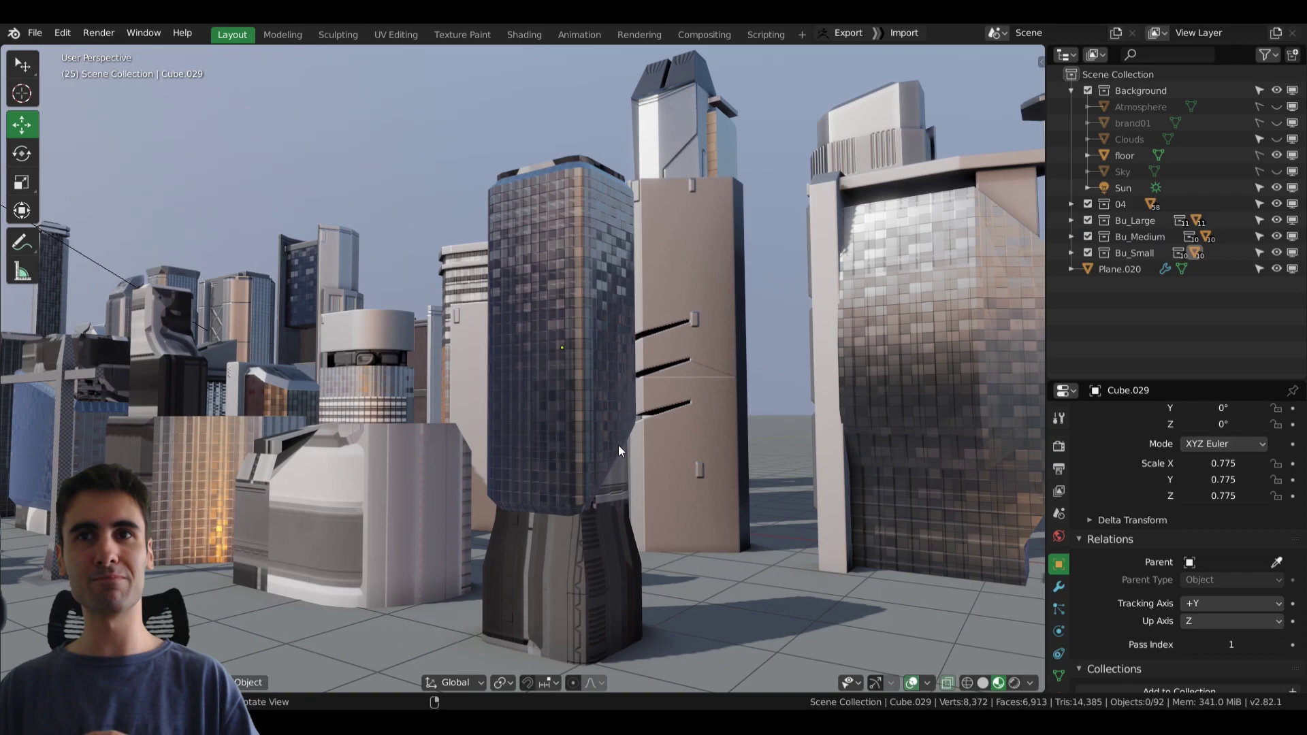
{"action": "middle_click", "coordinate": [574, 322]}
{"action": "left_click_drag", "start_coordinate": [585, 310], "coordinate": [533, 327]}
{"action": "left_click_drag", "start_coordinate": [541, 342], "coordinate": [552, 461]}
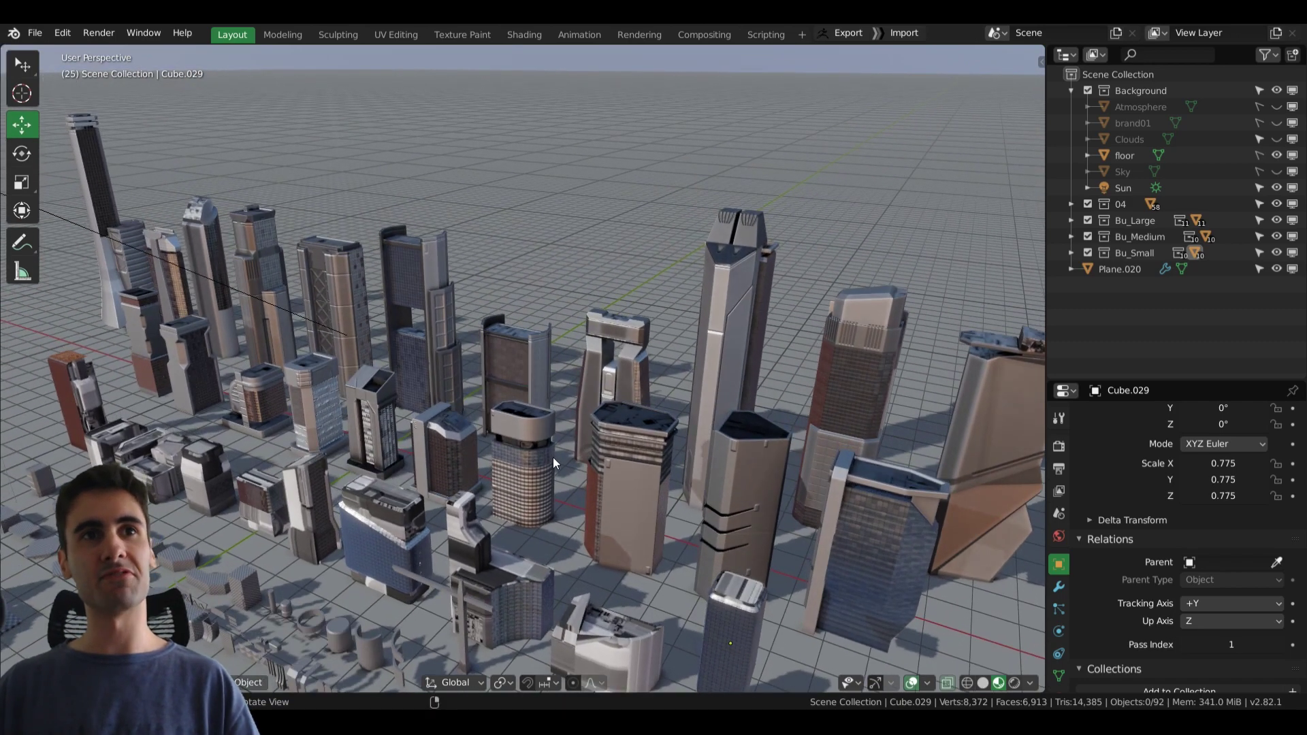
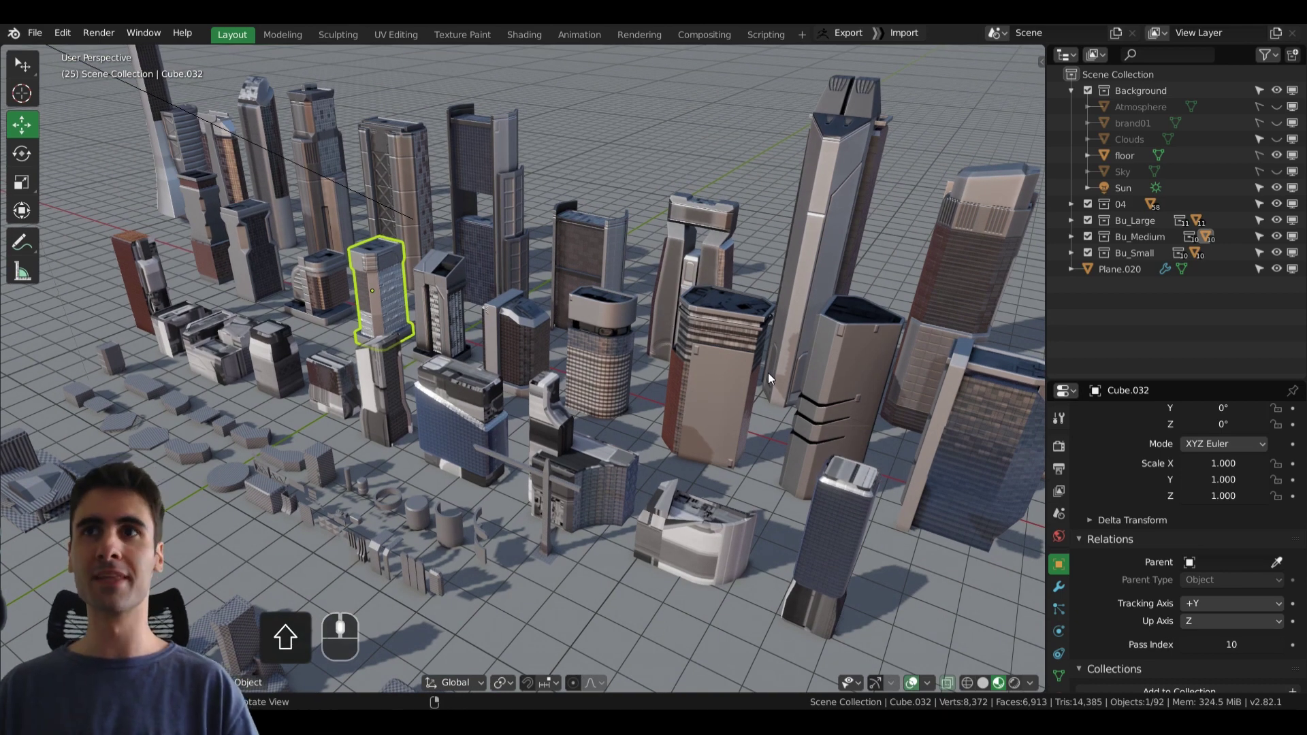
{"action": "middle_click", "coordinate": [691, 366]}
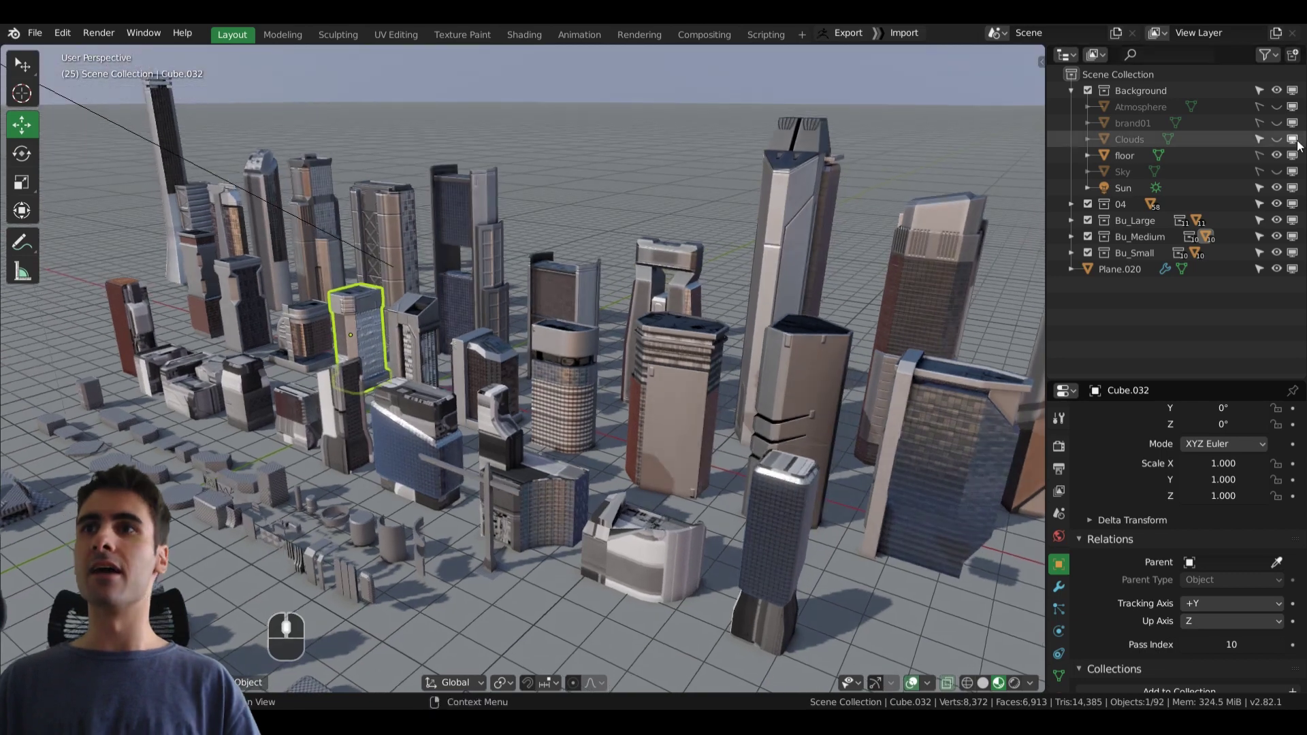
Expand the Bu_Small collection in the Outliner to list buildings S_01 to S_10
{"action": "left_click_drag", "start_coordinate": [1285, 189], "coordinate": [1279, 202]}
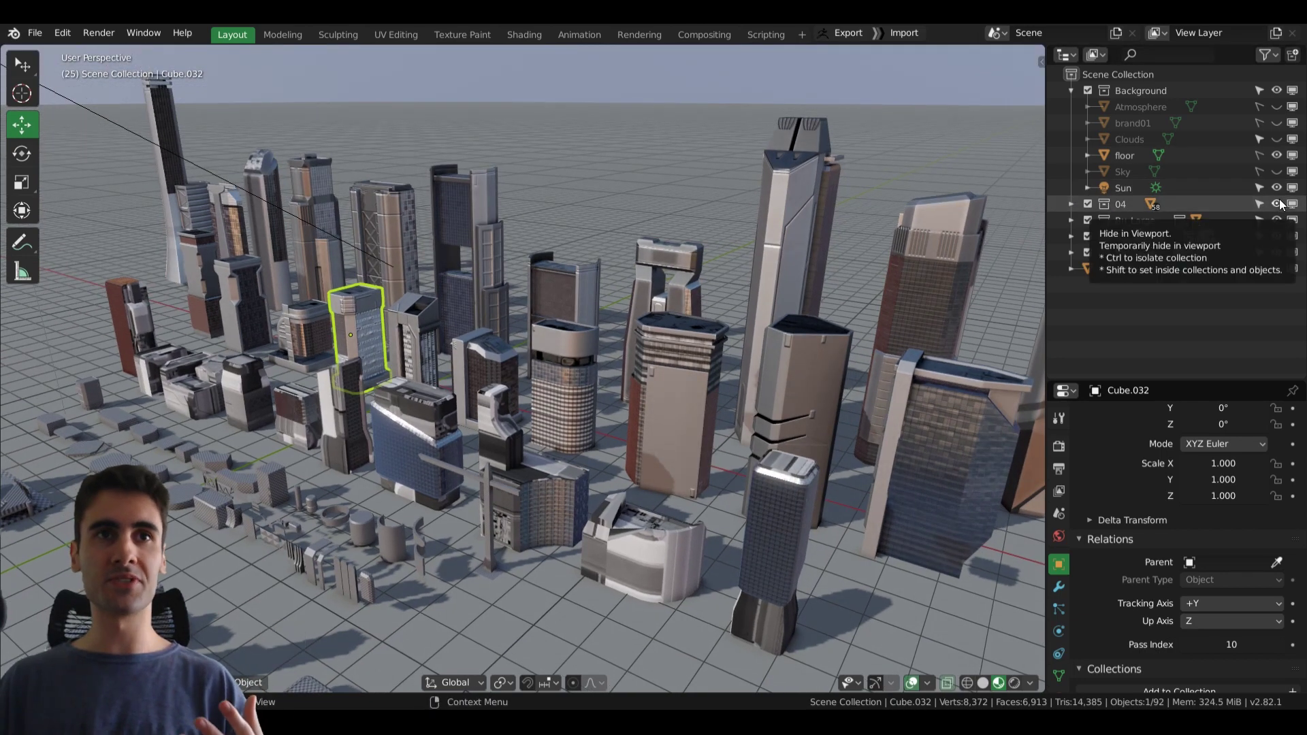
{"action": "left_click_drag", "start_coordinate": [1275, 223], "coordinate": [1274, 240]}
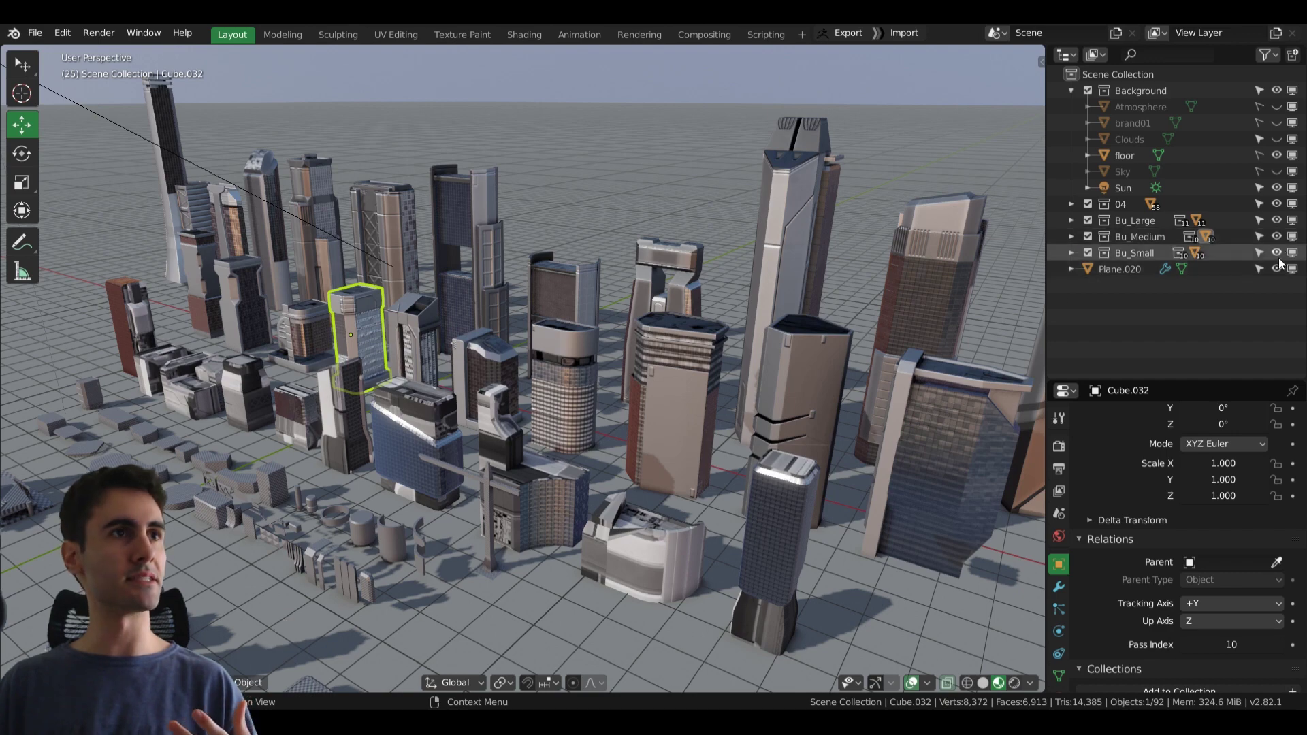
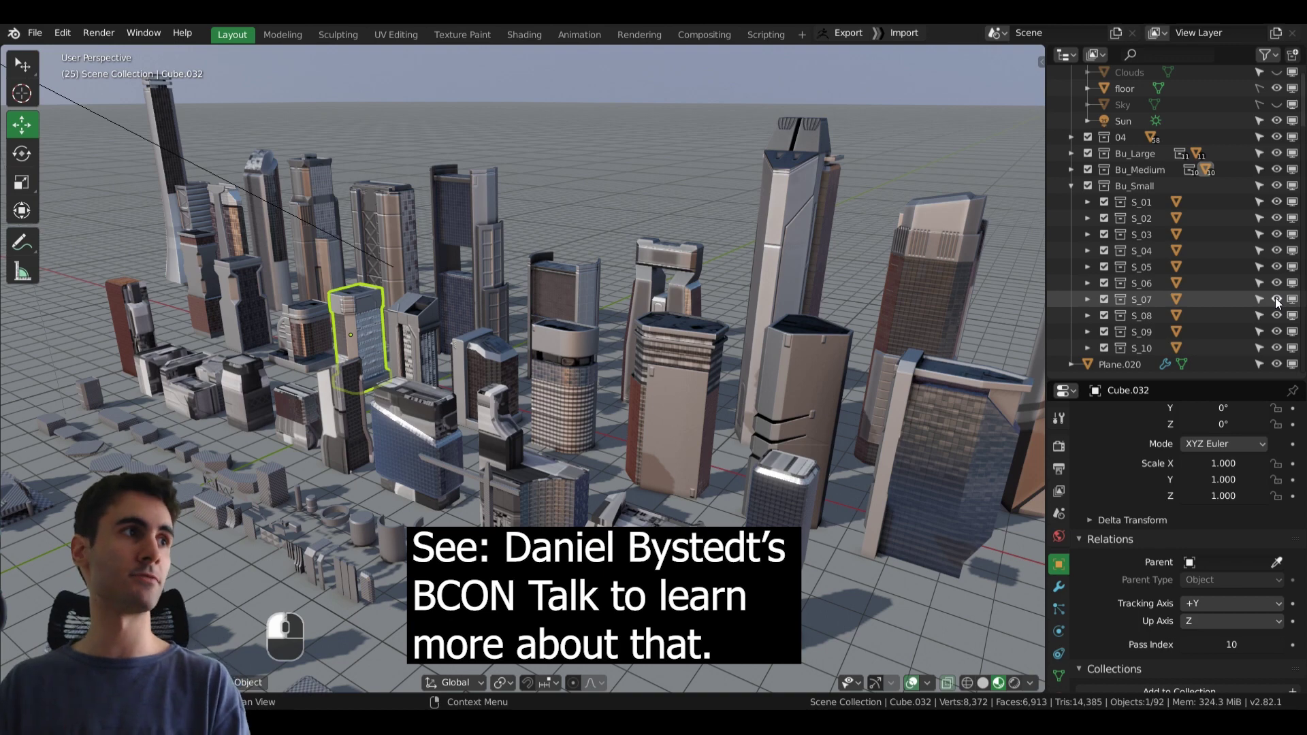
{"action": "left_click", "coordinate": [1077, 211]}
{"action": "scroll", "scroll_direction": "up", "scroll_amount": 3}
{"action": "middle_click", "coordinate": [612, 247]}
{"action": "left_click_drag", "start_coordinate": [624, 251], "coordinate": [1280, 112]}
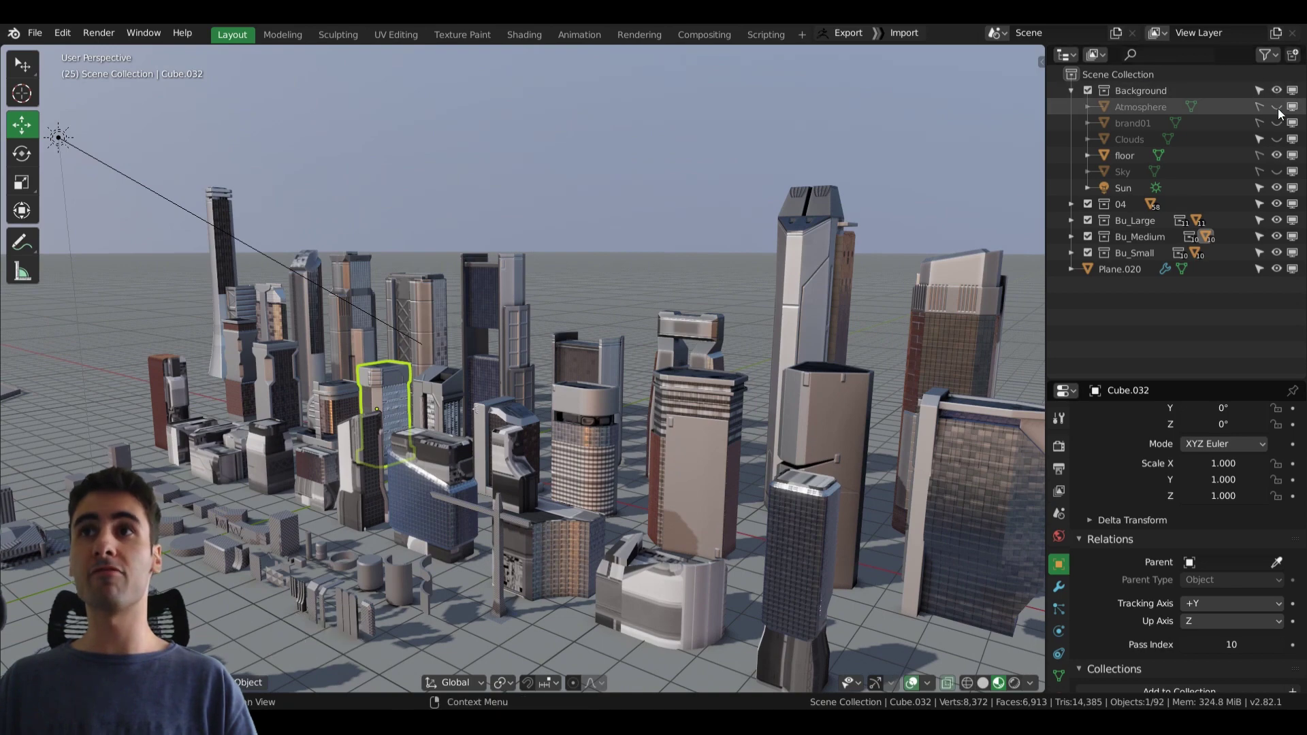
{"action": "left_click_drag", "start_coordinate": [1281, 113], "coordinate": [1281, 112]}
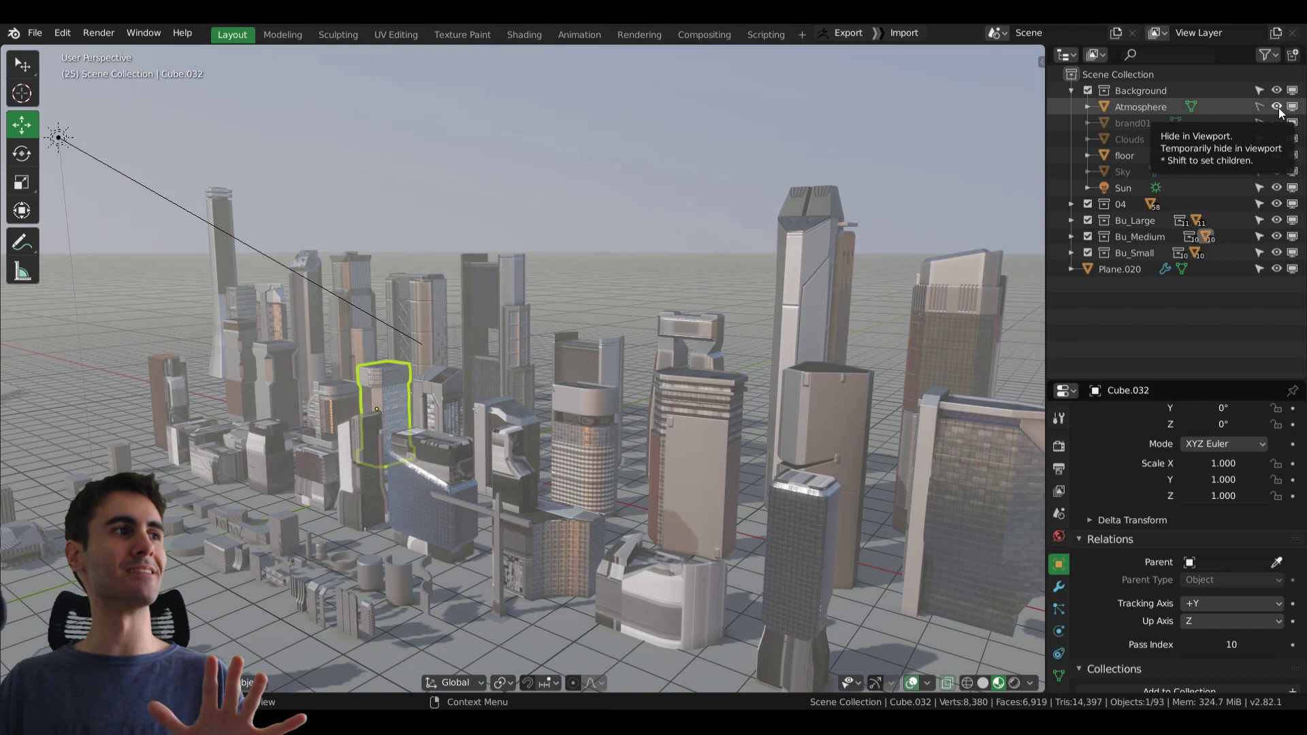
{"action": "middle_click", "coordinate": [525, 278]}
{"action": "key", "text": "a"}
{"action": "left_click_drag", "start_coordinate": [528, 440], "coordinate": [564, 375]}
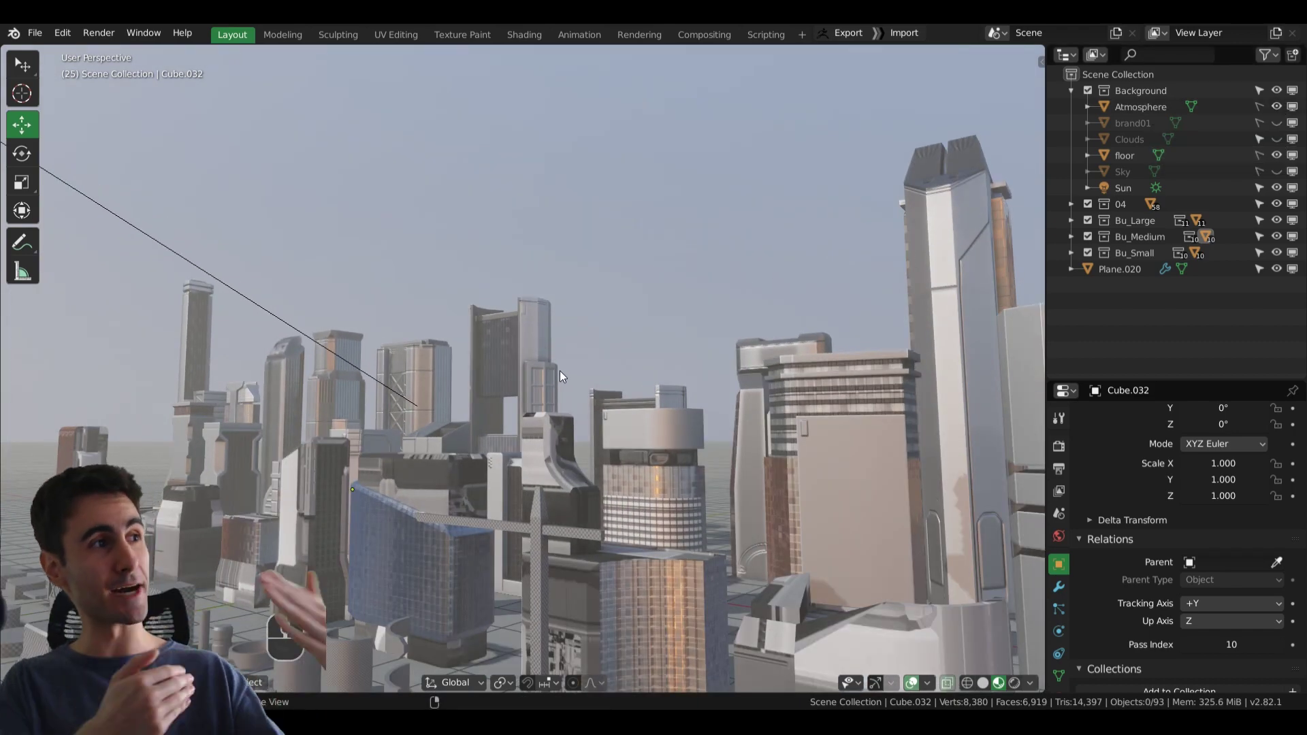
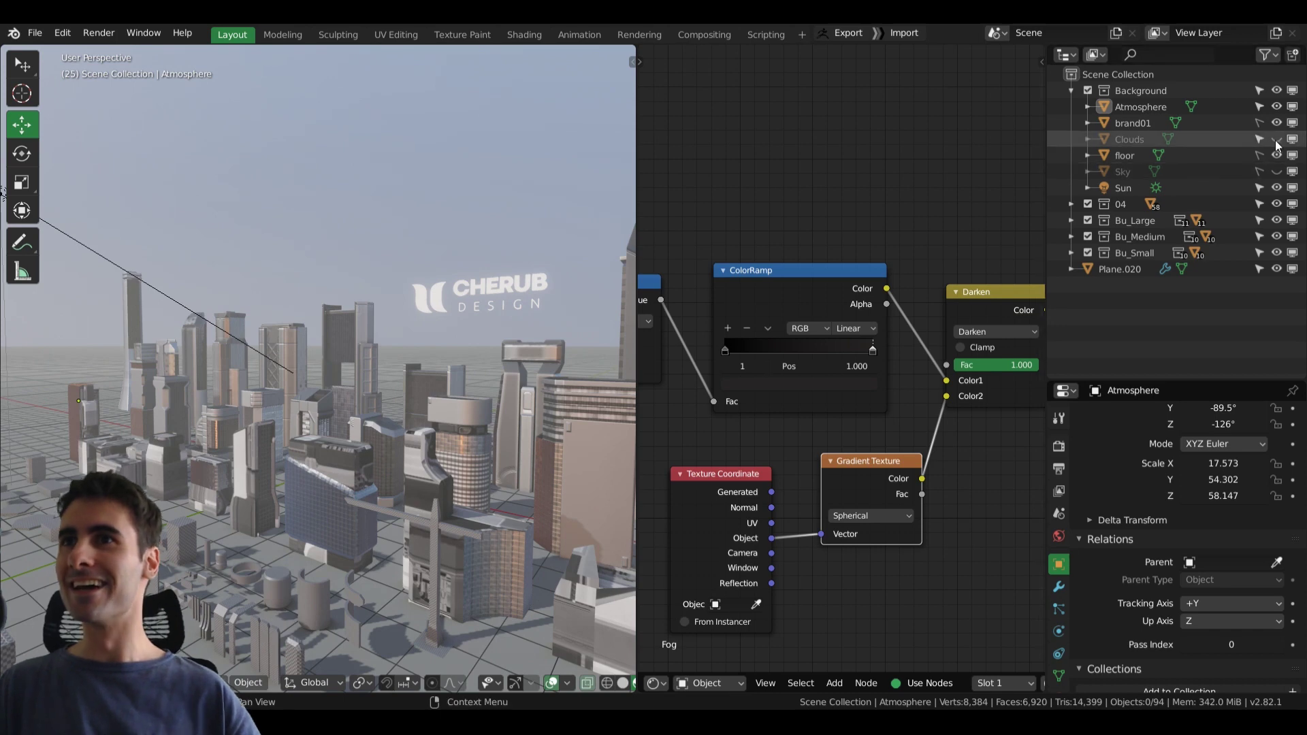
Show the Clouds object and tilt the view up to frame the clouds above the skyline
{"action": "left_click", "coordinate": [1279, 140]}
{"action": "left_click_drag", "start_coordinate": [253, 246], "coordinate": [283, 387]}
{"action": "left_click_drag", "start_coordinate": [292, 374], "coordinate": [266, 310]}
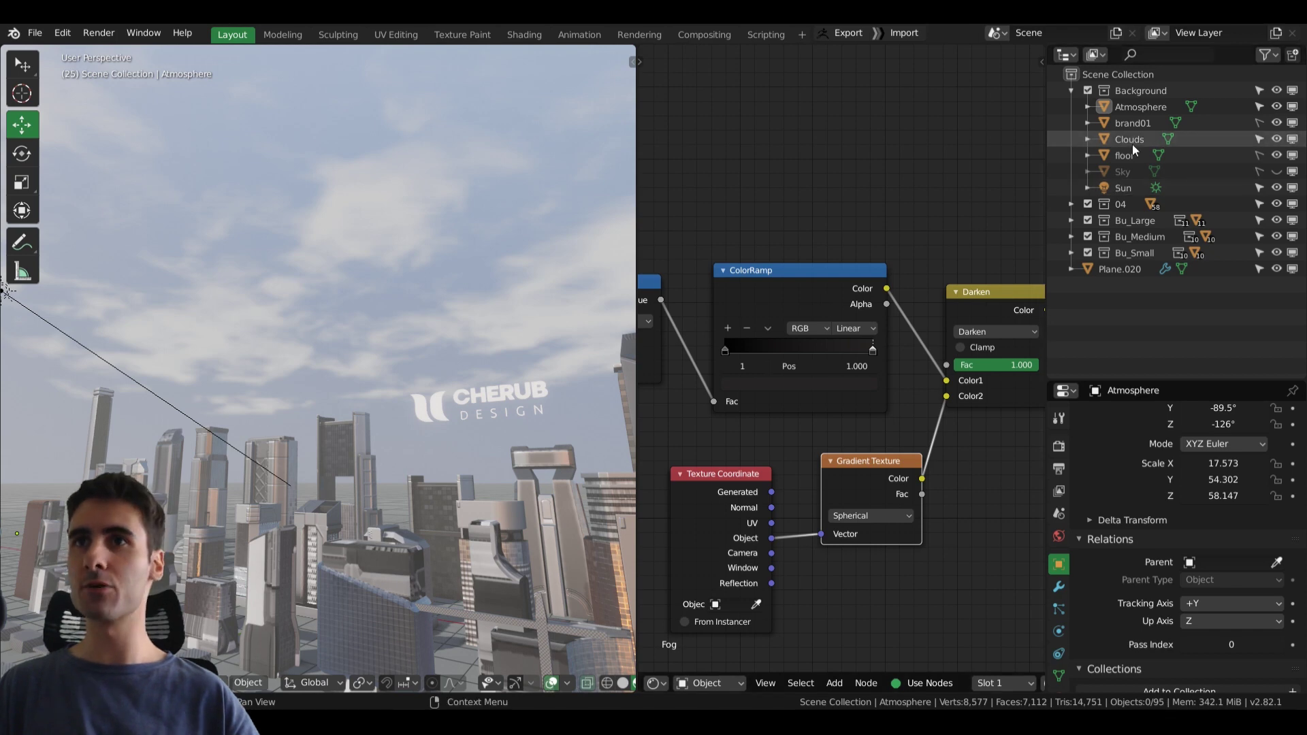
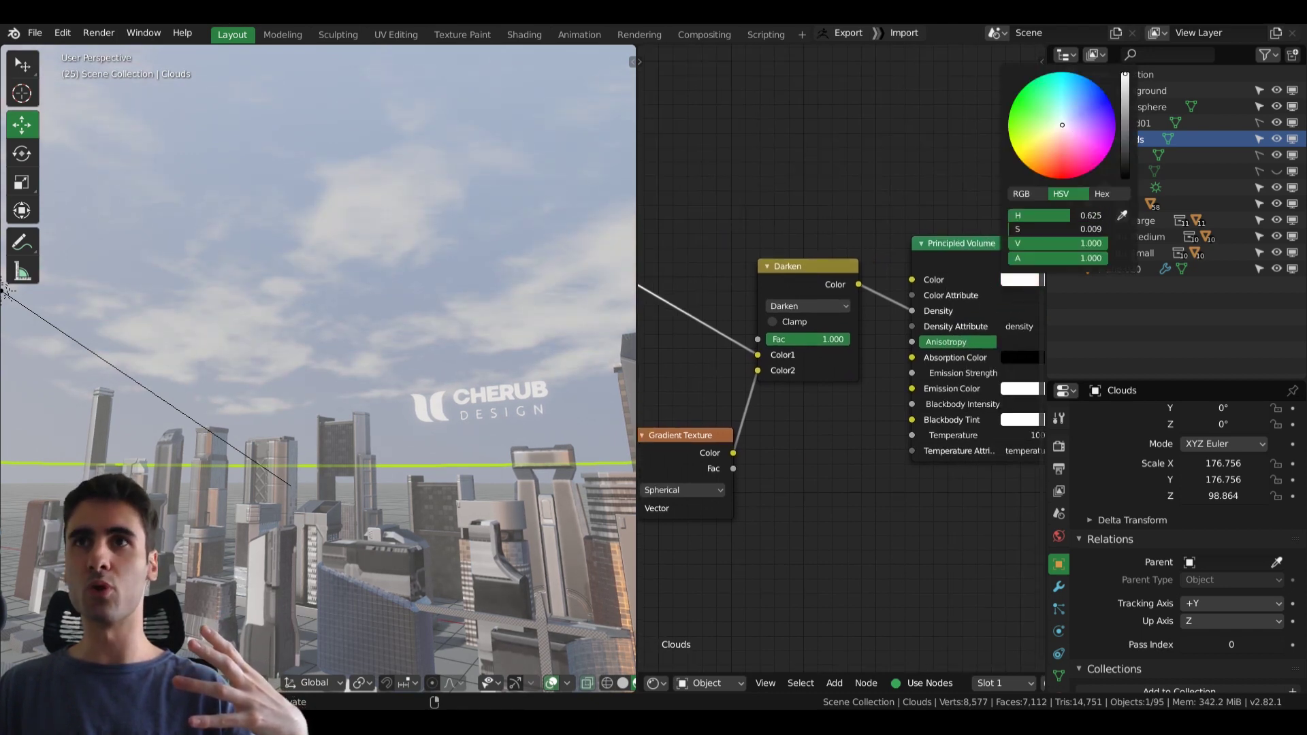
Tilt and orbit the view to see the clouds and sky above the city
{"action": "left_click_drag", "start_coordinate": [353, 254], "coordinate": [371, 281]}
{"action": "left_click_drag", "start_coordinate": [391, 235], "coordinate": [400, 240]}
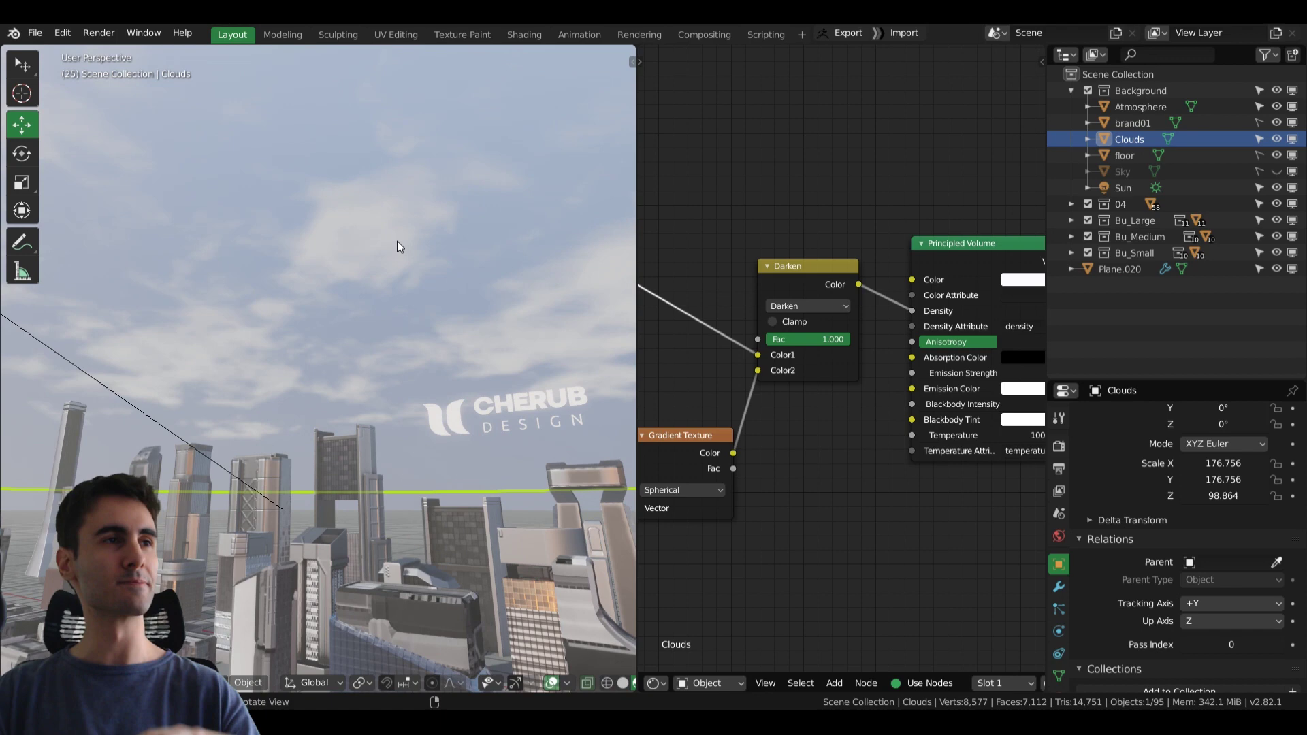
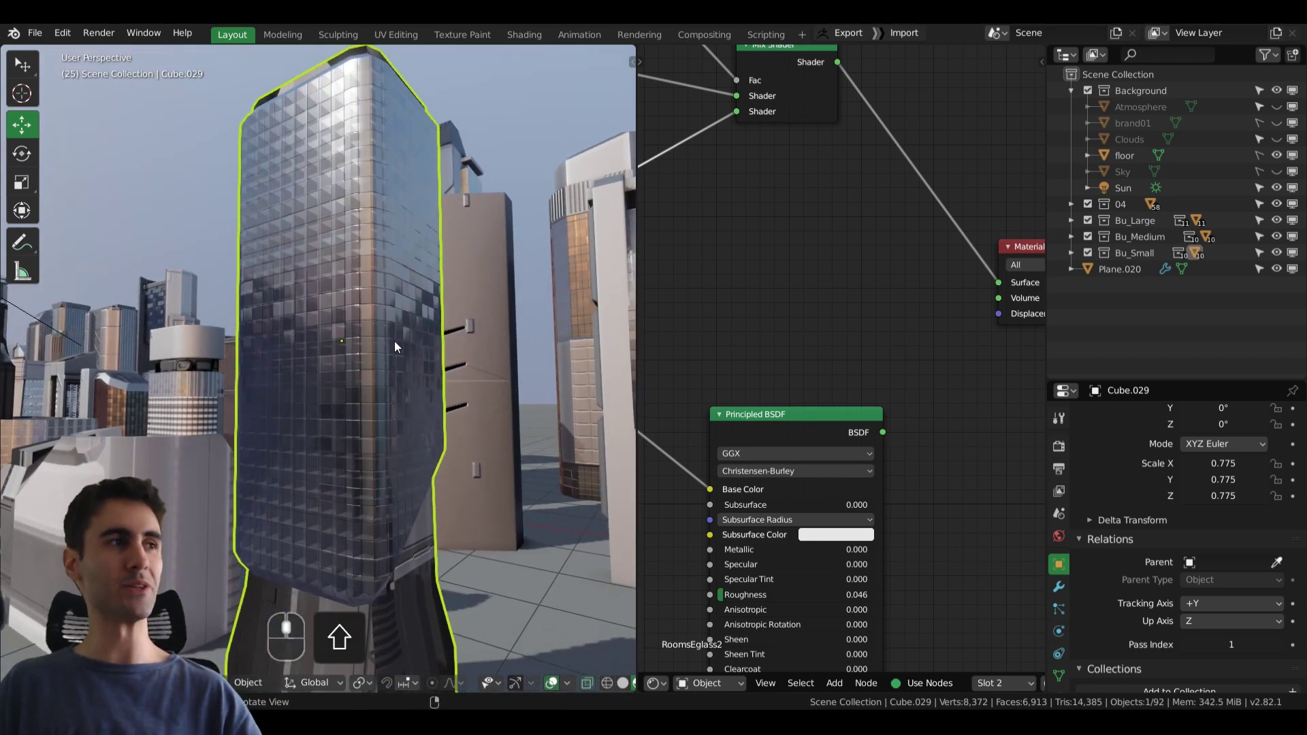
Orbit around the glass tower and drag across to the Shader Editor area
{"action": "left_click_drag", "start_coordinate": [394, 353], "coordinate": [383, 351]}
{"action": "left_click_drag", "start_coordinate": [341, 357], "coordinate": [1153, 472]}
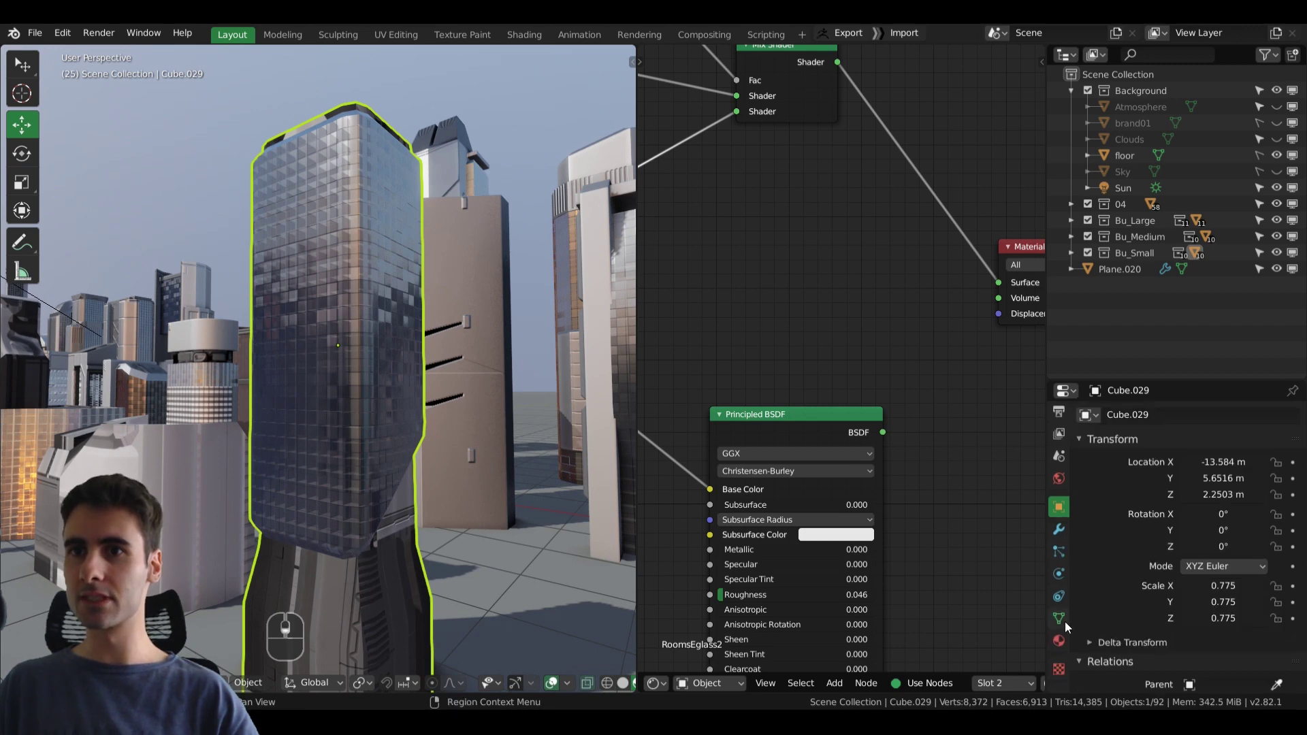
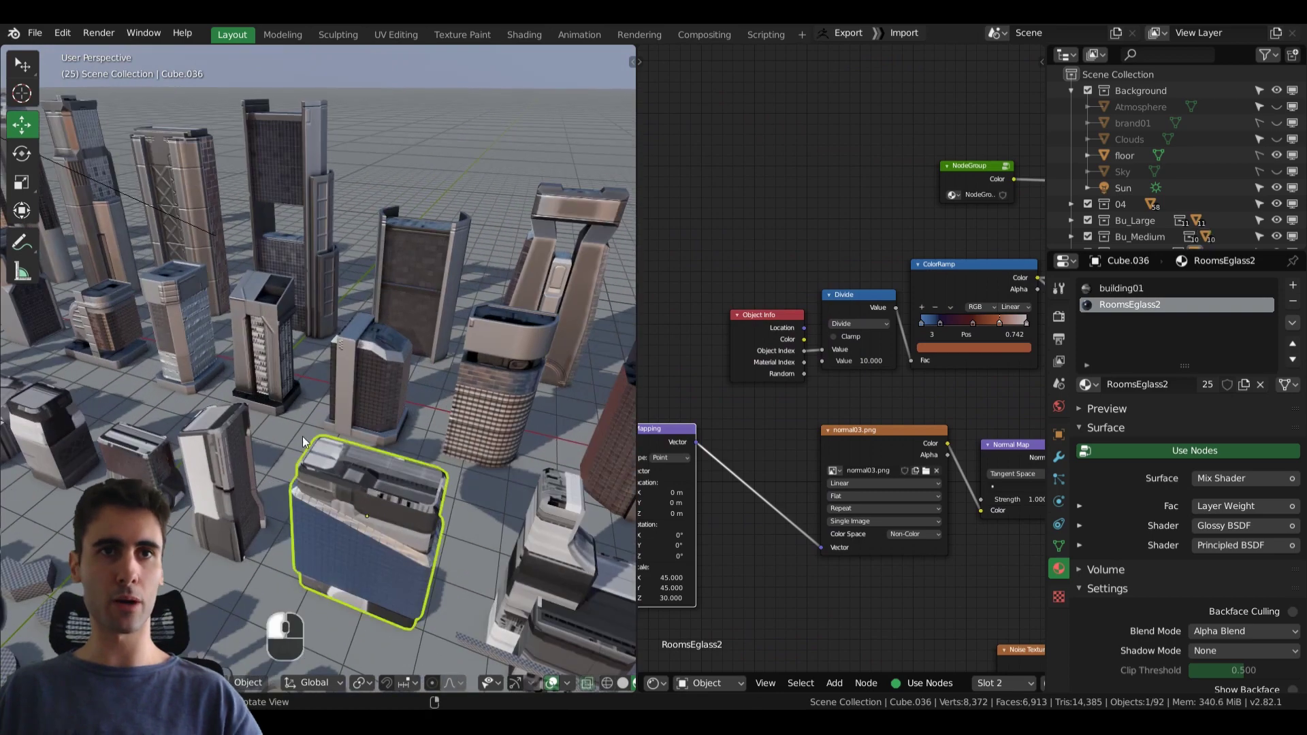
Frame building Cube.036 and show its Object Properties with Relations pass index 7
{"action": "left_click_drag", "start_coordinate": [404, 483], "coordinate": [787, 439]}
{"action": "left_click", "coordinate": [787, 440]}
{"action": "left_click_drag", "start_coordinate": [772, 430], "coordinate": [1052, 433]}
{"action": "left_click_drag", "start_coordinate": [1118, 496], "coordinate": [1281, 492]}
{"action": "left_click_drag", "start_coordinate": [1280, 492], "coordinate": [1280, 492]}
{"action": "left_click", "coordinate": [1281, 492]}
{"action": "left_click_drag", "start_coordinate": [802, 438], "coordinate": [1186, 489]}
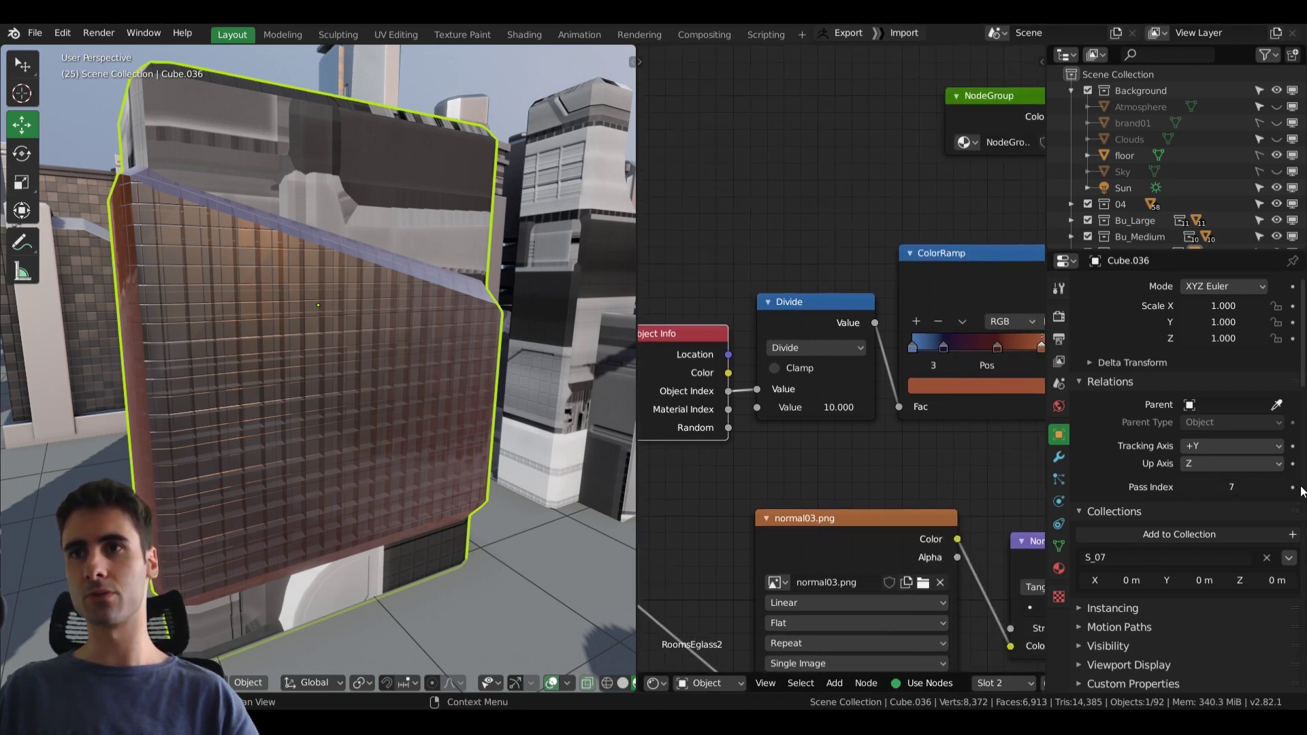